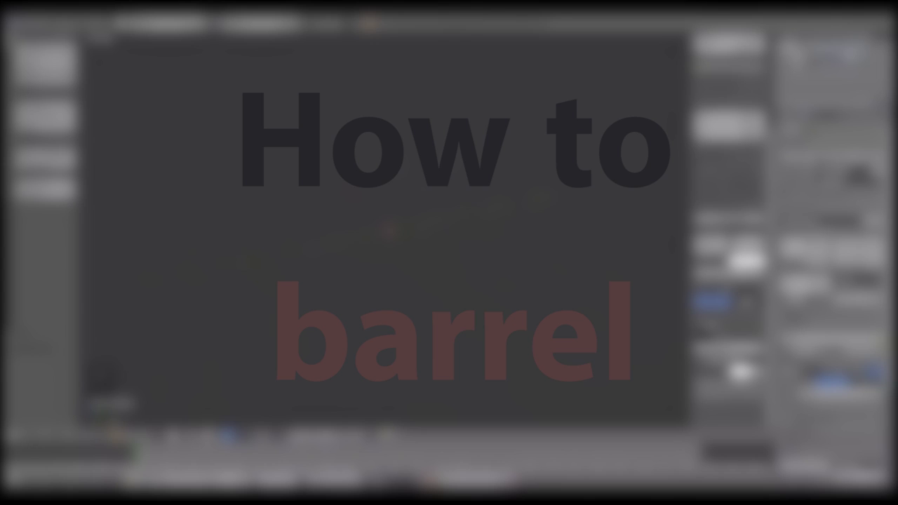
Step: Add a cylinder with 12 vertices and view it orthographically from the front
key(shift+a)
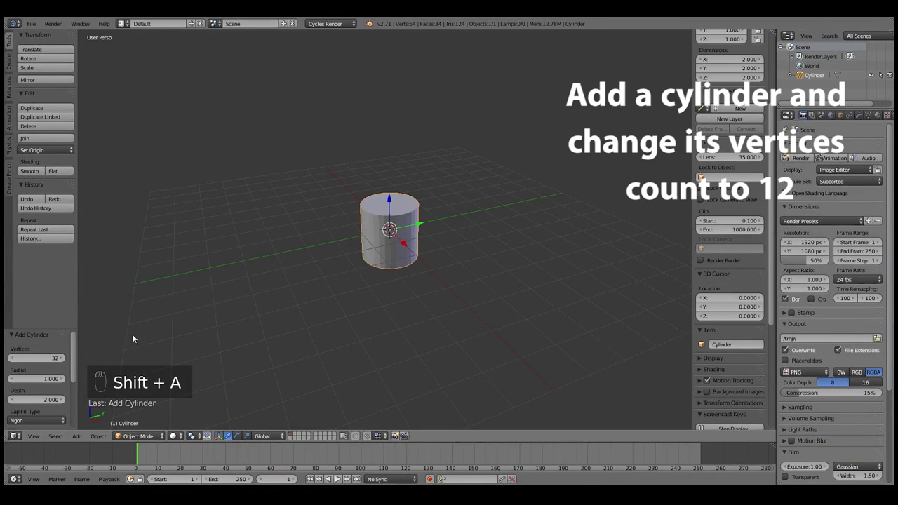
drag(48, 363, 43, 363)
drag(303, 296, 359, 283)
key(KP_1)
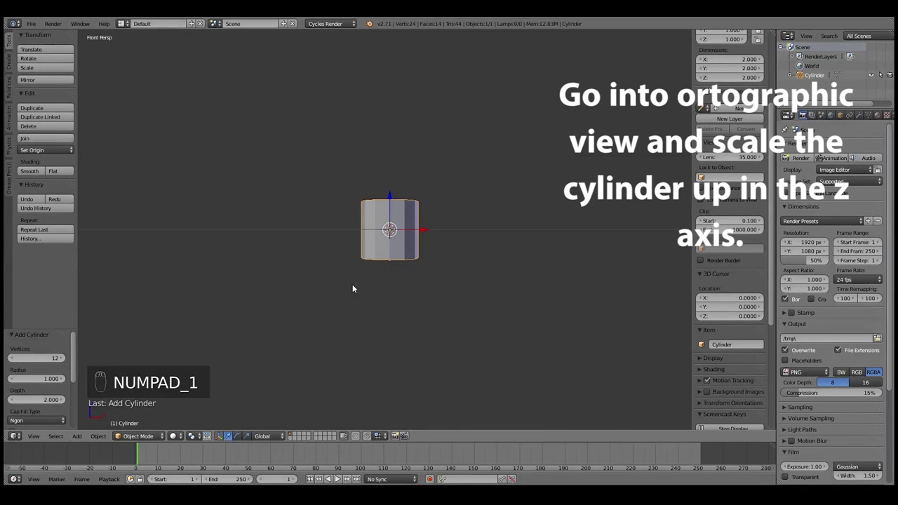
Step: In Edit Mode, scale the cylinder up along the Z axis to make it taller
key(KP_5)
key(Tab)
key(s)
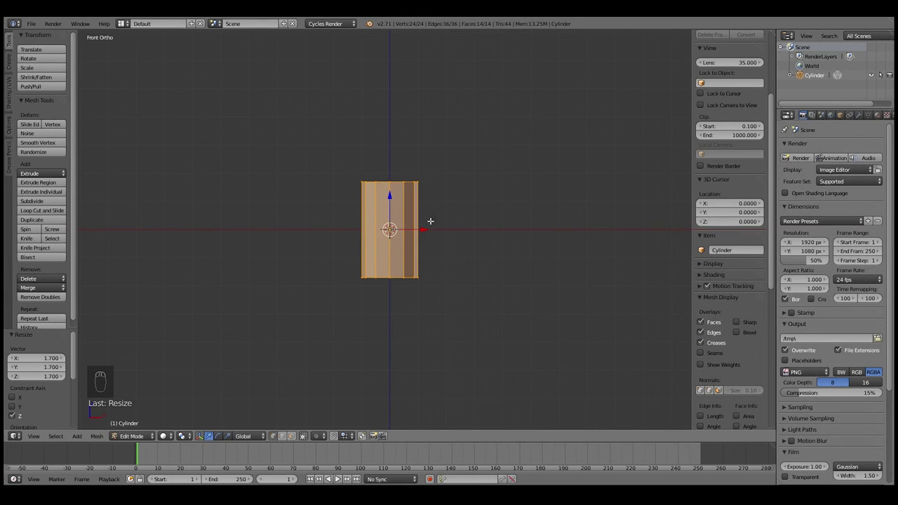
Step: Add two horizontal loop cuts and scale them outward on X and Y so the sides bulge
key(ctrl+r)
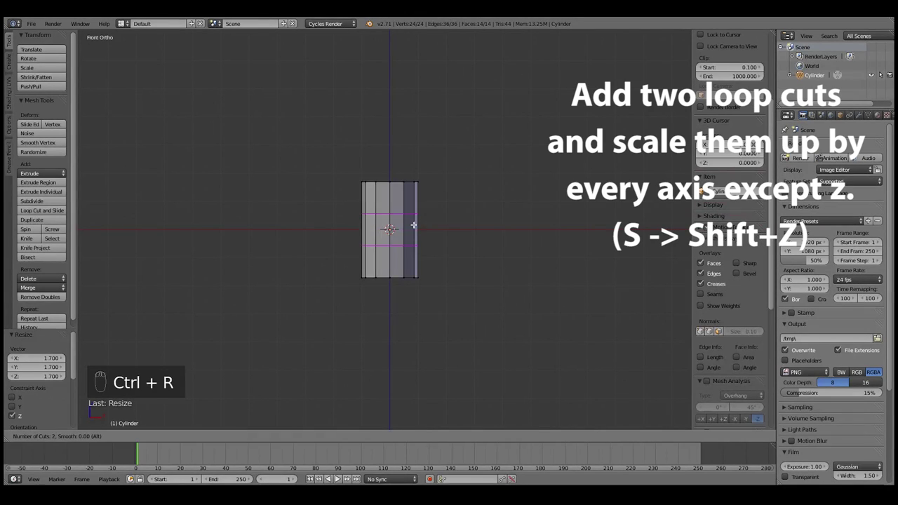
key(s)
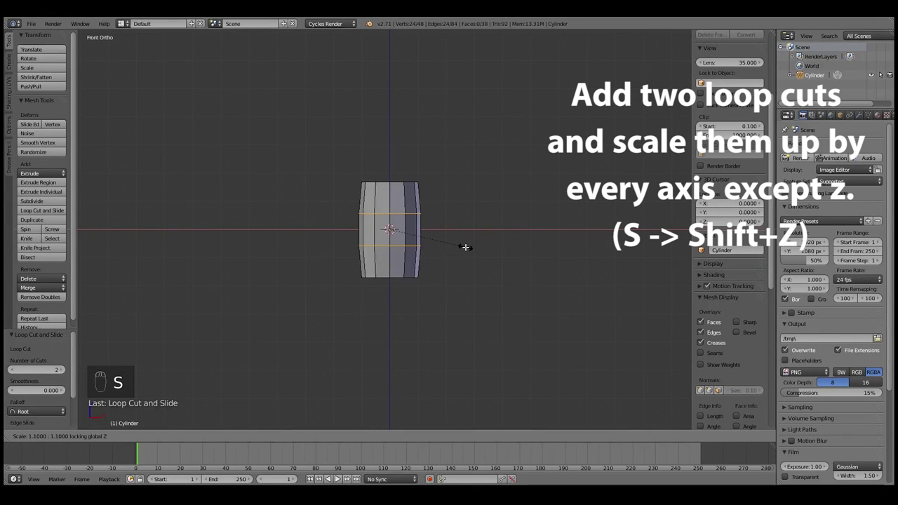
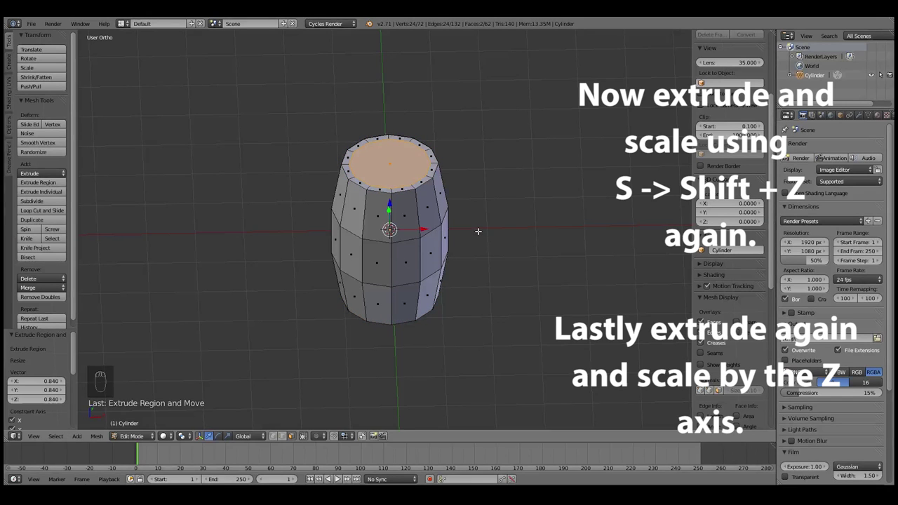
Step: Extrude the top and bottom rims and scale them inward to taper the barrel ends
key(KP_1)
key(z)
key(e)
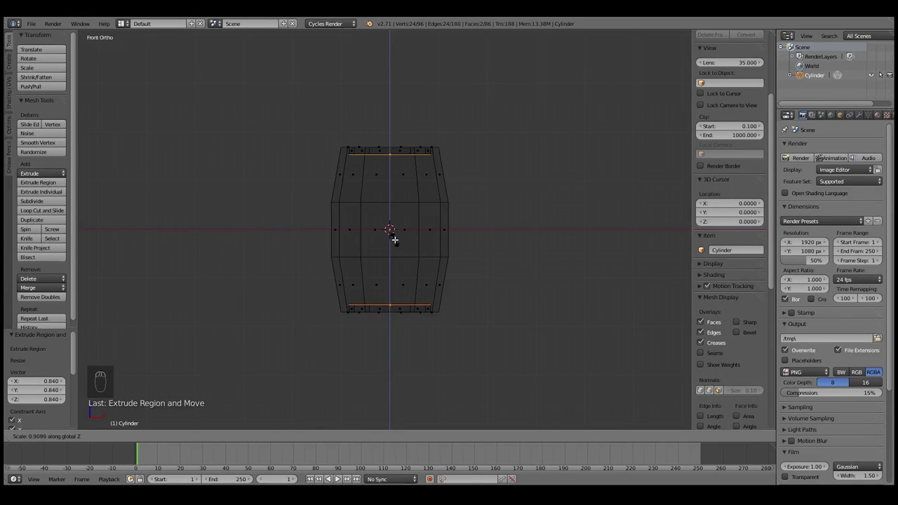
key(s)
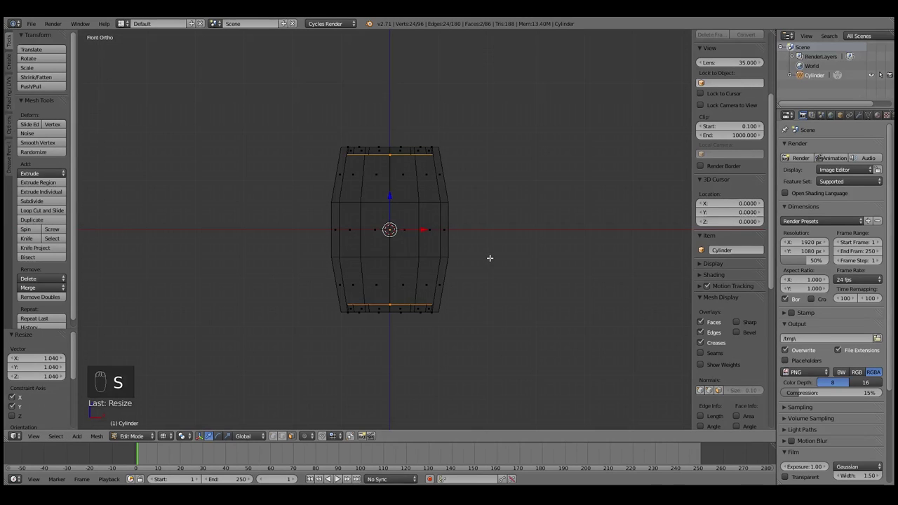
key(a)
key(z)
key(Tab)
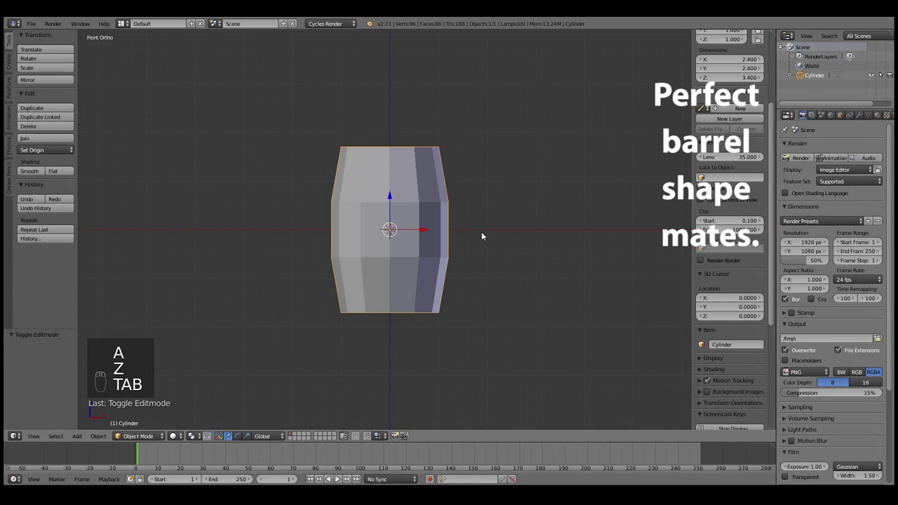
Step: Add a second cylinder and scale it into a thin flat ring around the barrel's middle
key(Tab)
key(shift+a)
key(z)
key(s)
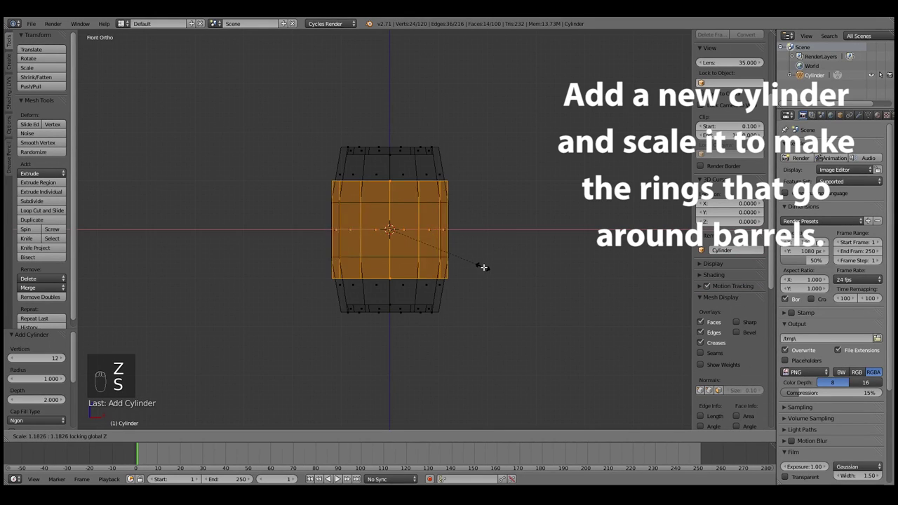
key(z)
key(s)
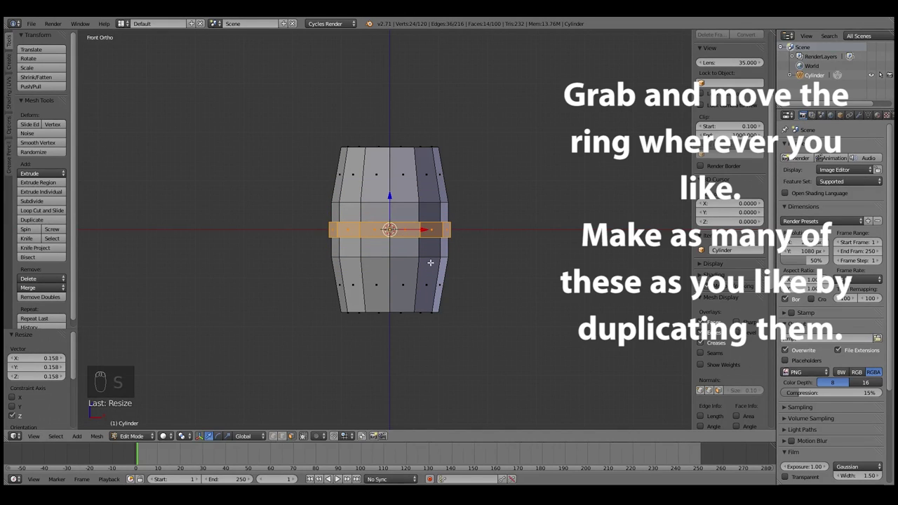
Step: Move the ring up near the top along Z and duplicate it for a lower band
key(g)
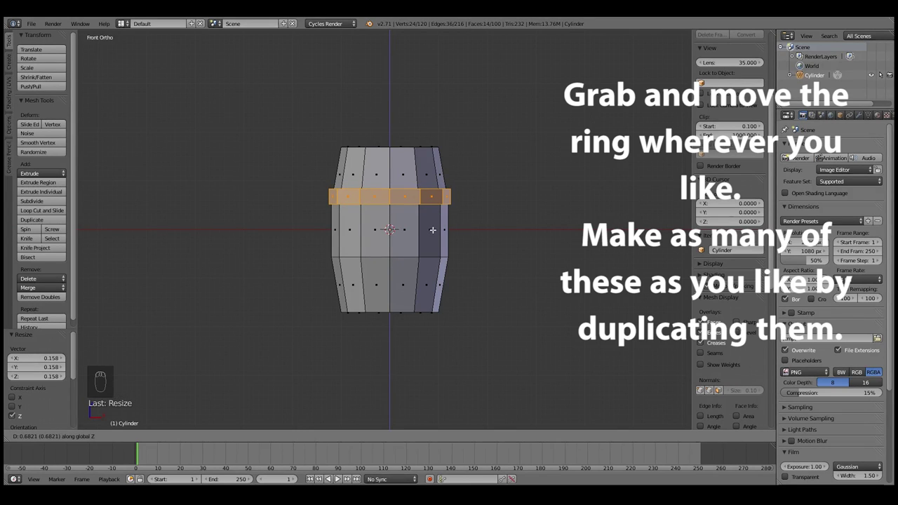
key(shift+d)
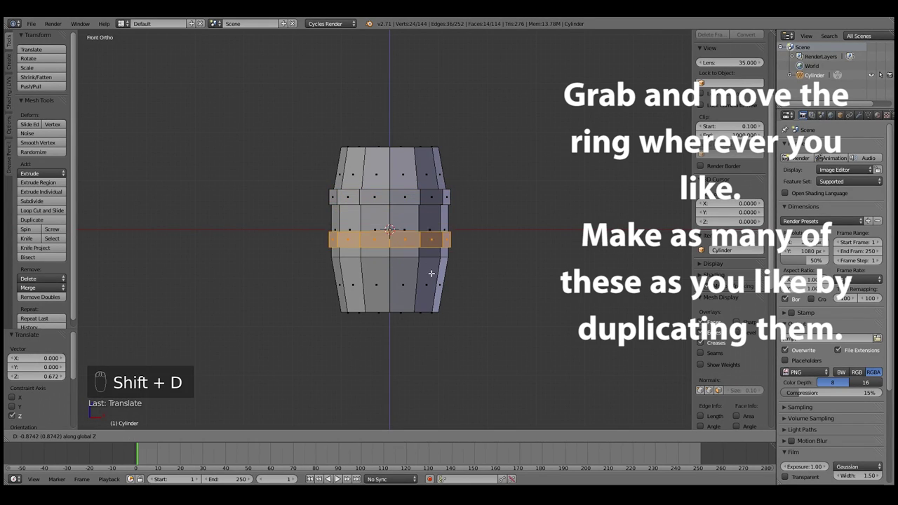
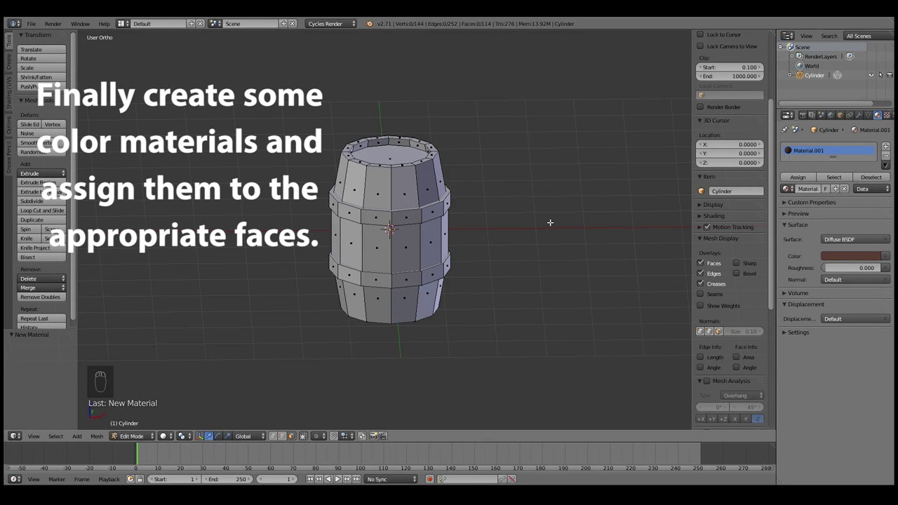
Step: Create a first material for the barrel body and set its colour to brown
key(Tab)
key(Tab)
drag(886, 151, 837, 163)
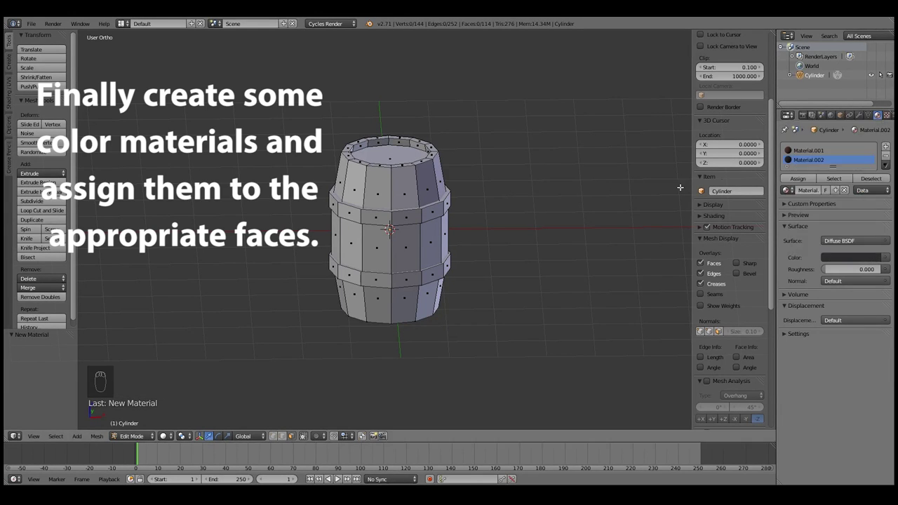
Step: Add a second dark material and assign it to the selected ring faces
key(l)
key(l)
key(l)
drag(796, 177, 178, 436)
key(Tab)
drag(178, 436, 190, 389)
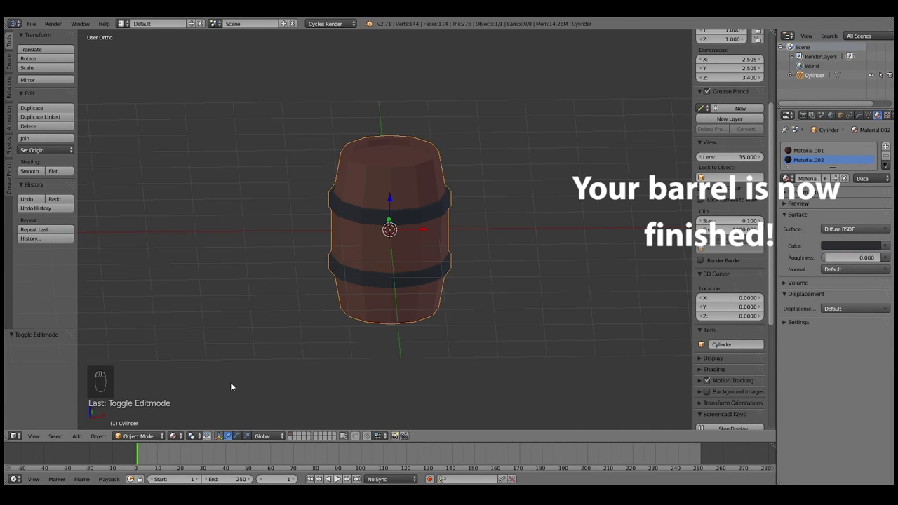
drag(242, 381, 426, 351)
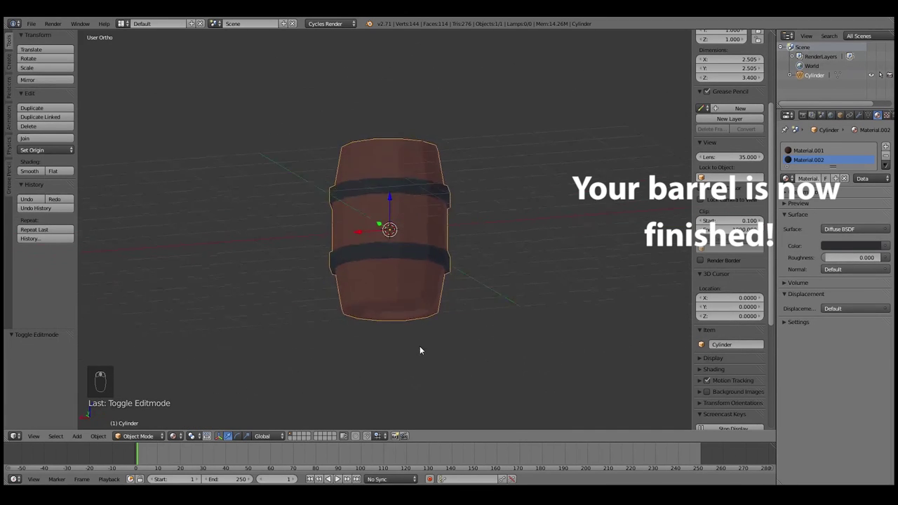
drag(401, 376, 602, 389)
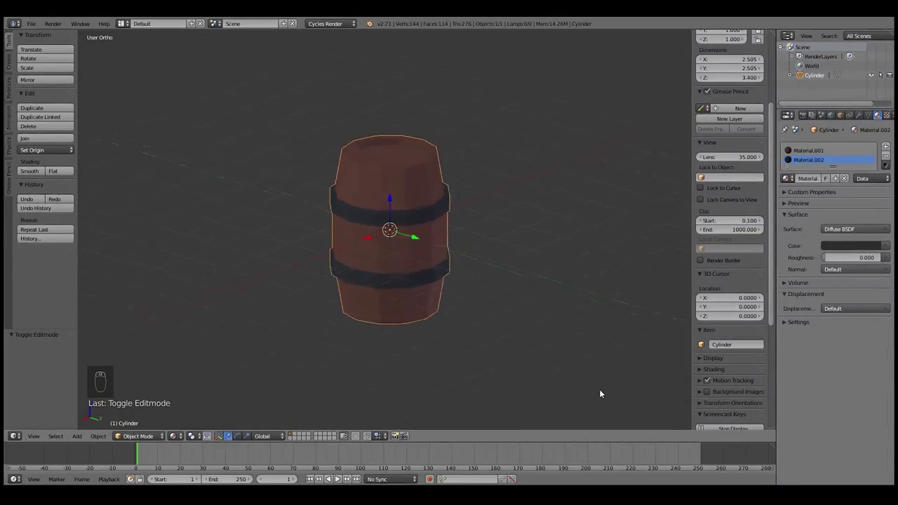